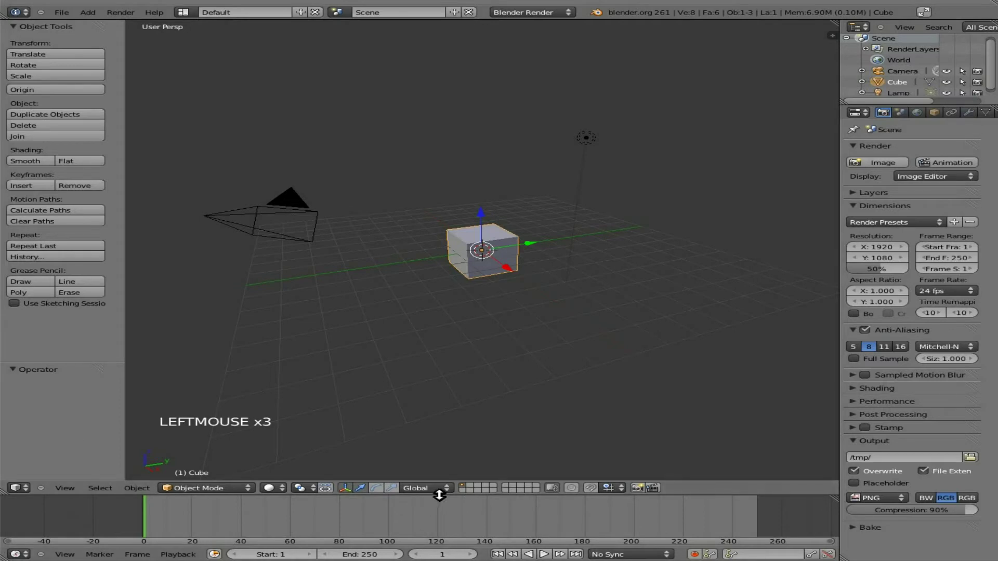
# - Enlarge the Timeline pane below the 3D View by dragging its border upward
pyautogui.click(438, 460)
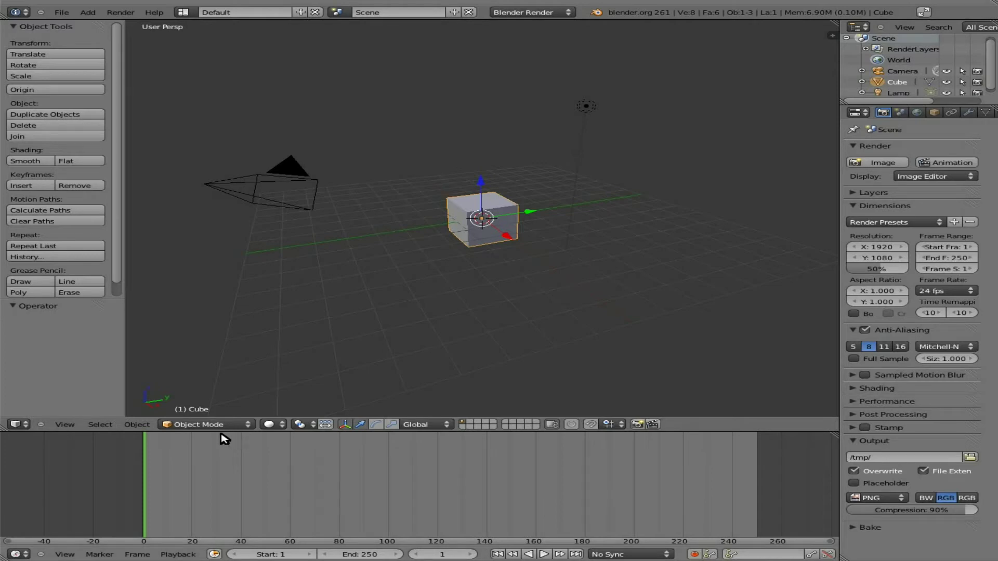
# - Switch to front view and run the game engine, showing the cube as an unlit black square
pyautogui.press('KP_1')
pyautogui.press('space')
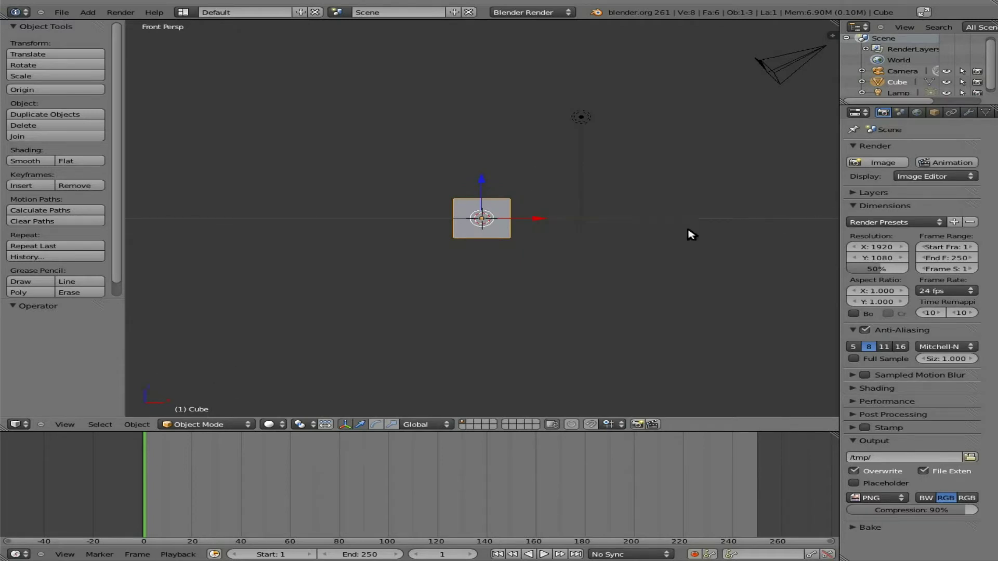
pyautogui.press('space')
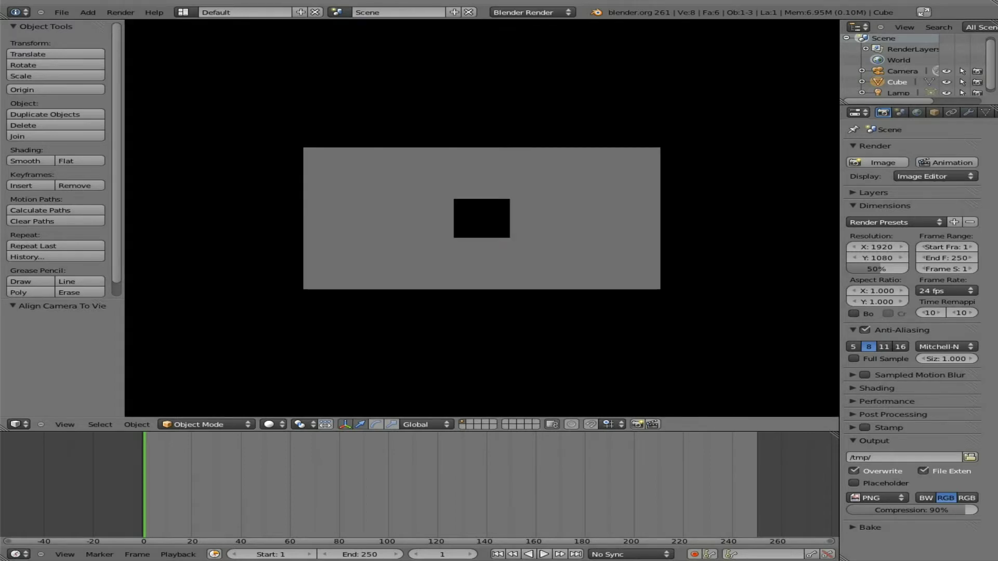
# - Select the lamp and move it to a new position near the cube
pyautogui.press('KP_7')
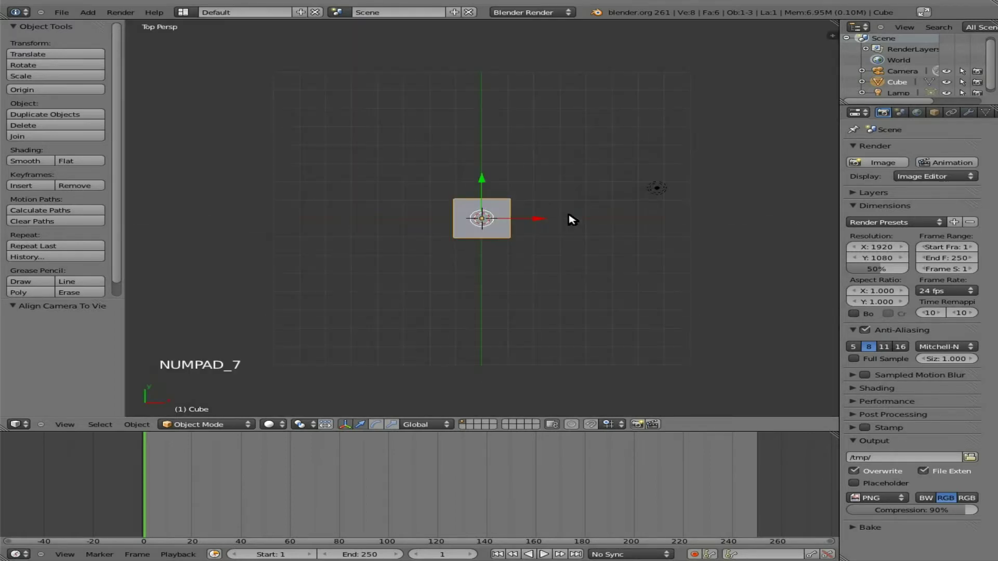
pyautogui.scroll(-3)
pyautogui.rightClick(556, 212)
pyautogui.press('g')
pyautogui.click(539, 344)
# - Run the game through the camera to confirm the cube now appears lit white, then stop it
pyautogui.press('KP_0')
pyautogui.press('p')
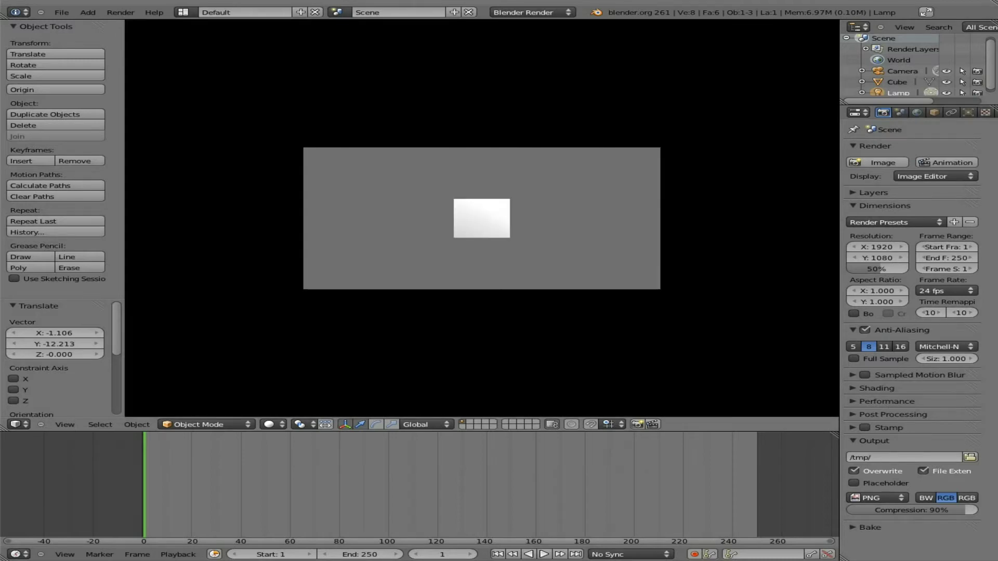
pyautogui.press('p')
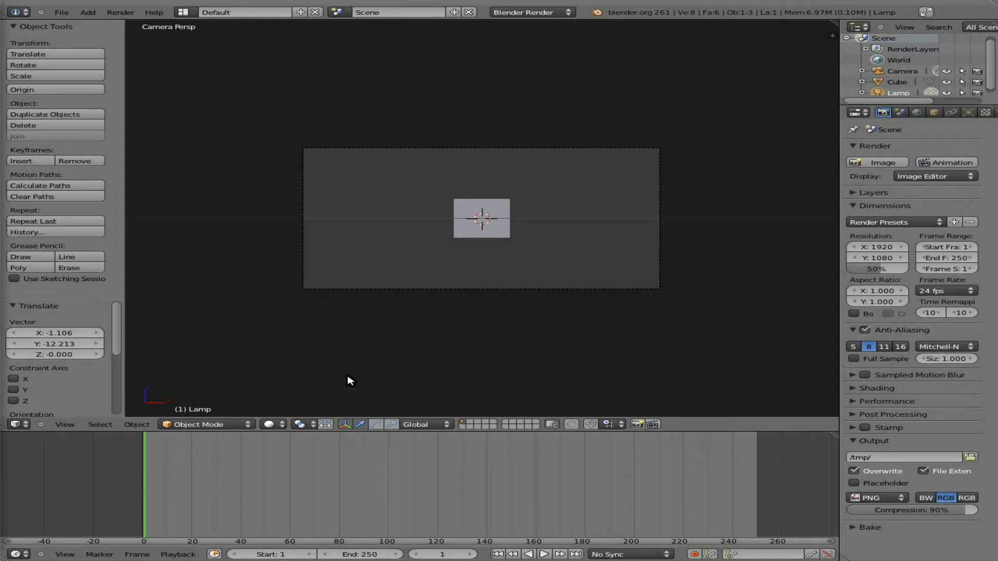
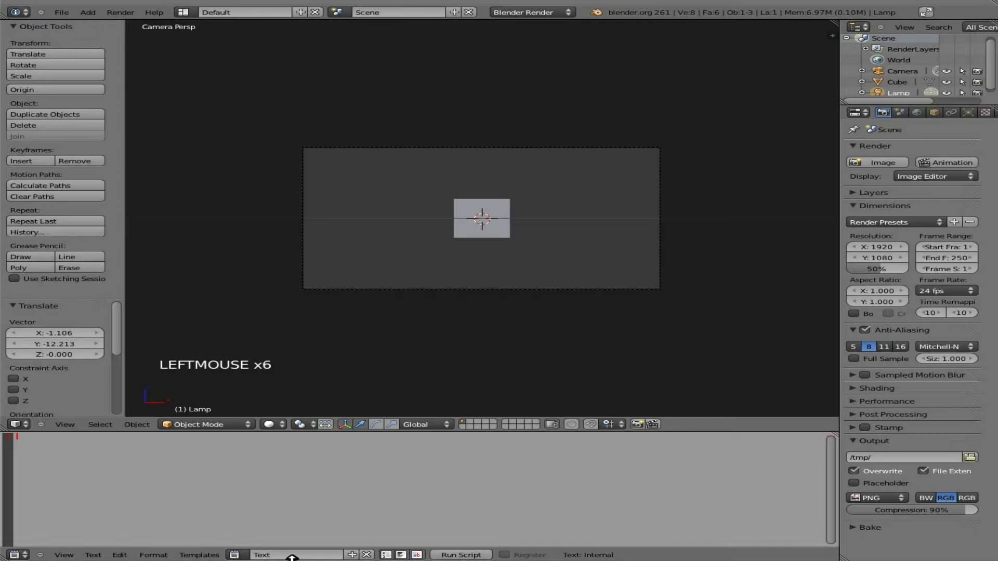
# - Name the new text ShowMouse.py and write its first line 'import Rasterizer'
pyautogui.click(289, 550)
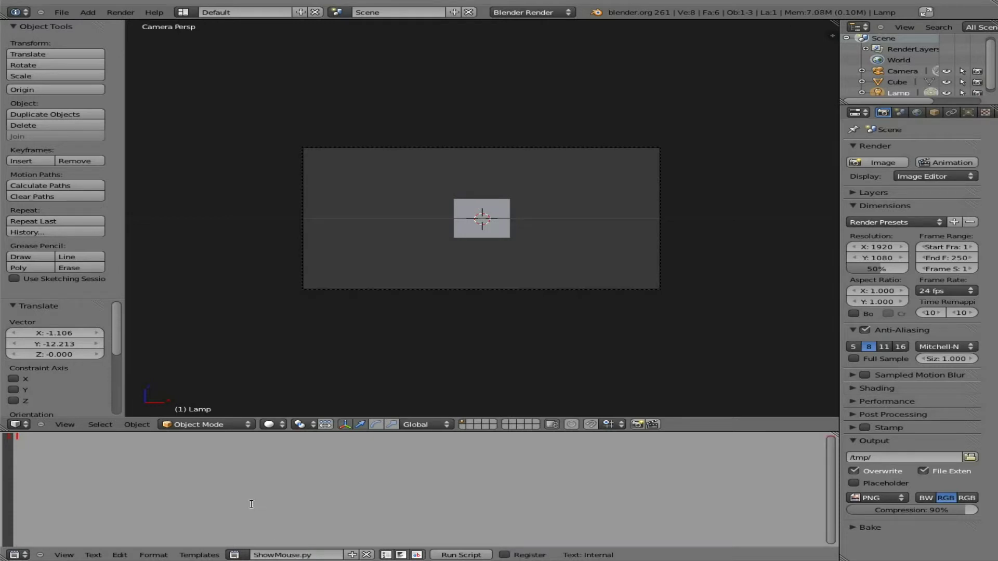
pyautogui.press('i')
pyautogui.press('m')
pyautogui.press('p')
pyautogui.press('o')
pyautogui.press('r')
pyautogui.press('t')
pyautogui.press('space')
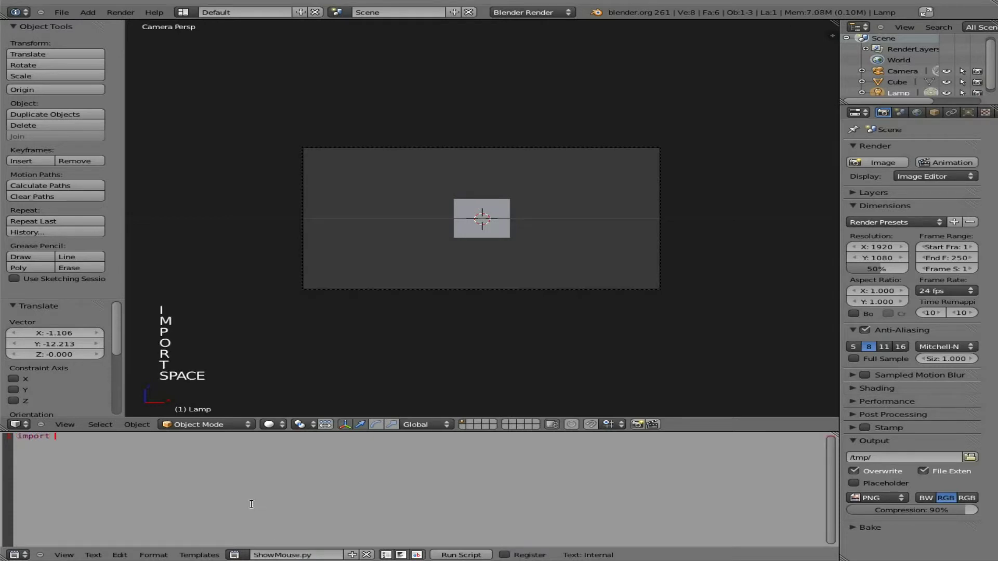
pyautogui.press('shift+r')
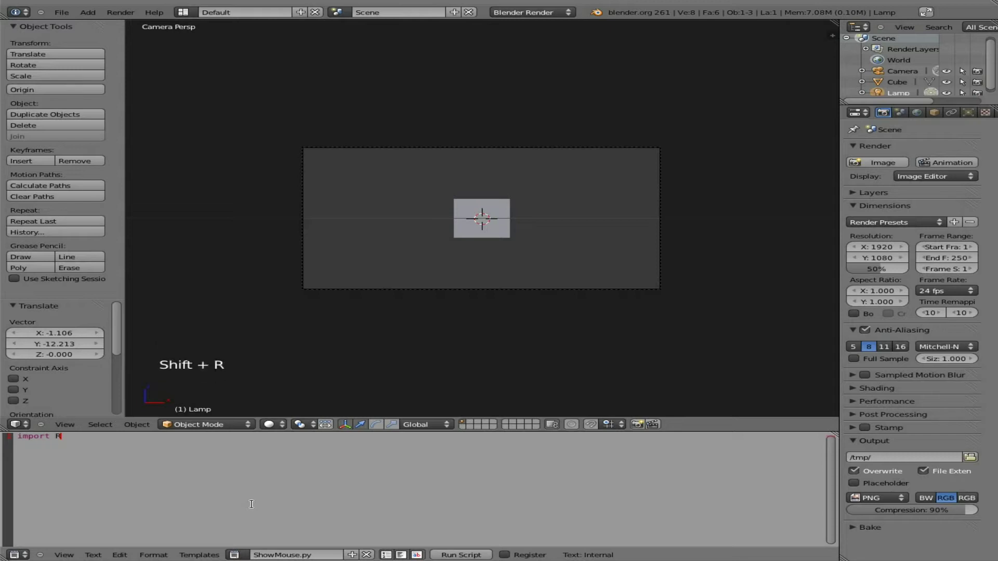
pyautogui.press('a')
pyautogui.press('s')
pyautogui.press('t')
pyautogui.press('e')
pyautogui.press('r')
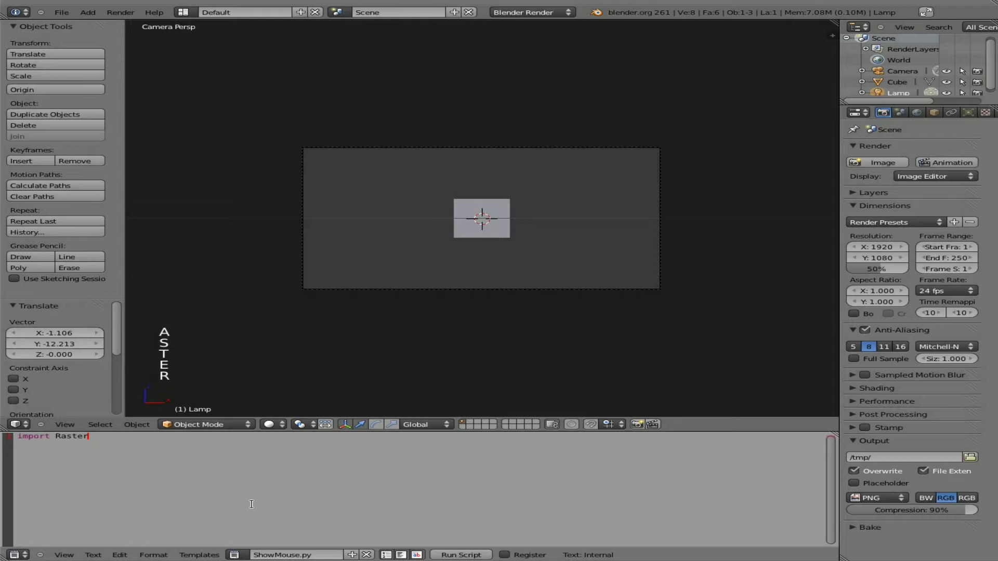
pyautogui.press('i')
pyautogui.press('z')
pyautogui.press('e')
pyautogui.press('r')
pyautogui.press('Return')
# - Add the line 'Rasterizer.showMouse(True)' to the ShowMouse.py script
pyautogui.press('Return')
pyautogui.press('shift+r')
pyautogui.press('a')
pyautogui.press('s')
pyautogui.press('t')
pyautogui.press('e')
pyautogui.press('r')
pyautogui.press('i')
pyautogui.press('z')
pyautogui.press('e')
pyautogui.press('r')
pyautogui.press('.')
pyautogui.press('s')
pyautogui.press('h')
pyautogui.press('o')
pyautogui.press('w')
pyautogui.press('shift+m')
pyautogui.press('o')
pyautogui.press('u')
pyautogui.press('s')
pyautogui.press('e')
pyautogui.press('shift+9')
pyautogui.press('shift+0')
pyautogui.press('Left')
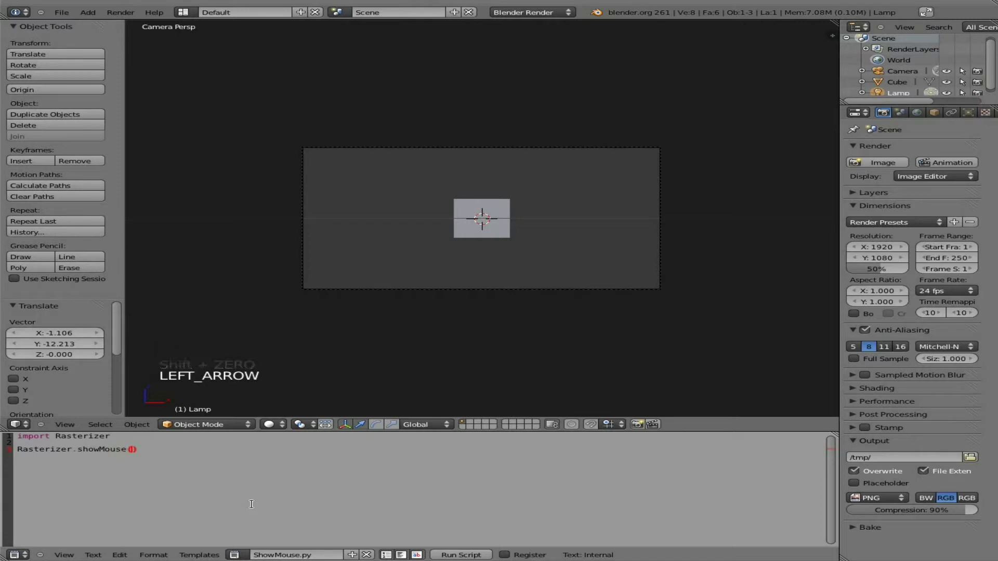
pyautogui.press('shift+t')
pyautogui.press('r')
pyautogui.press('u')
pyautogui.press('e')
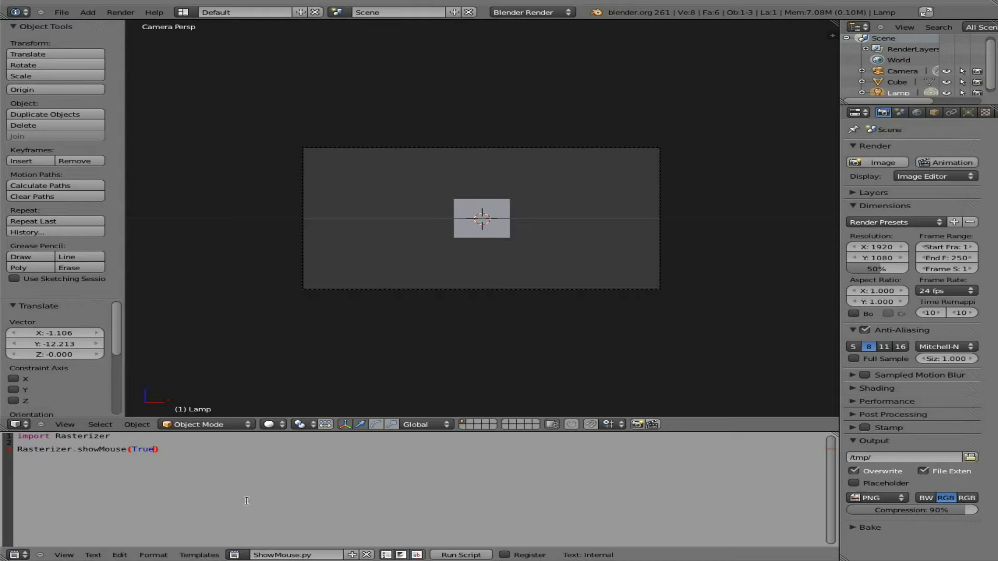
pyautogui.click(224, 475)
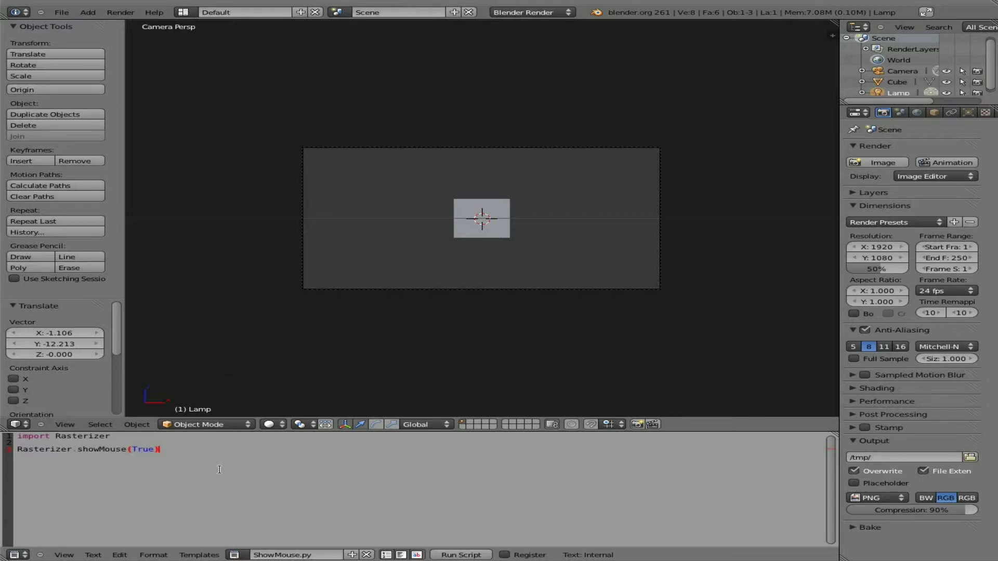
pyautogui.click(451, 479)
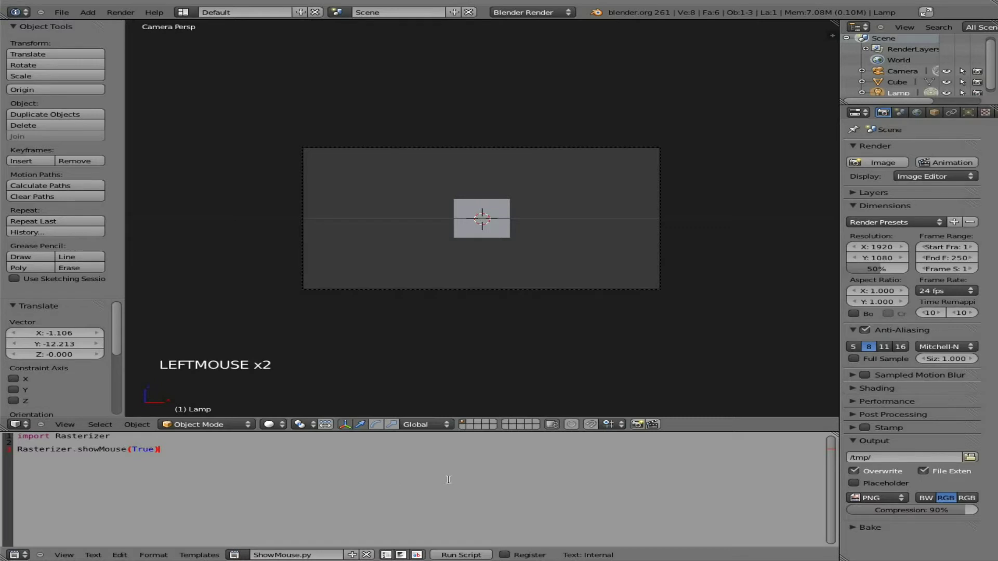
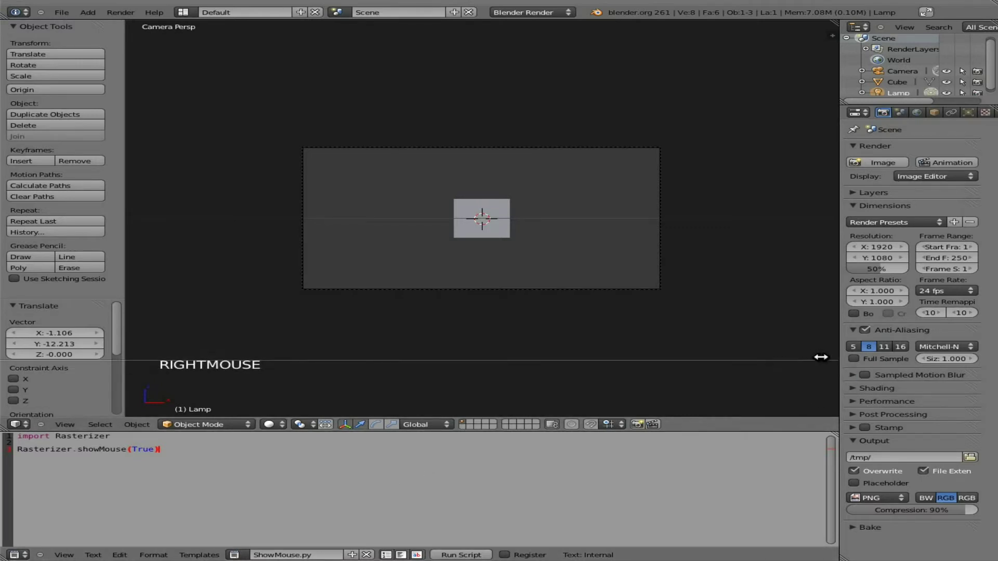
# - Split the 3D View into a Logic Editor showing the Camera's logic bricks and maximize it
pyautogui.press('t')
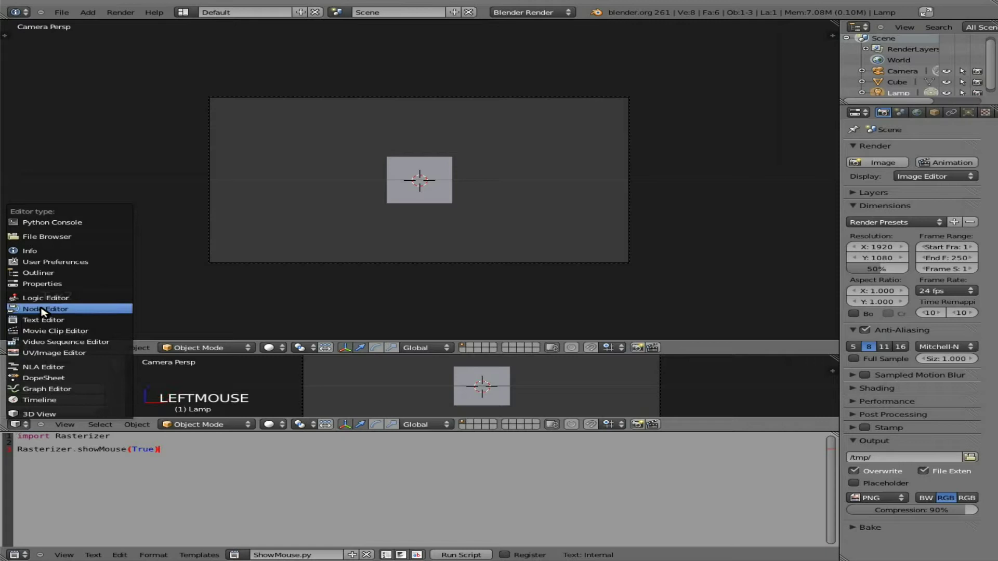
pyautogui.press('t')
# - Add a Python controller running ShowMouse.py to the Camera, linked to the Always sensor, and restore the layout
pyautogui.rightClick(348, 268)
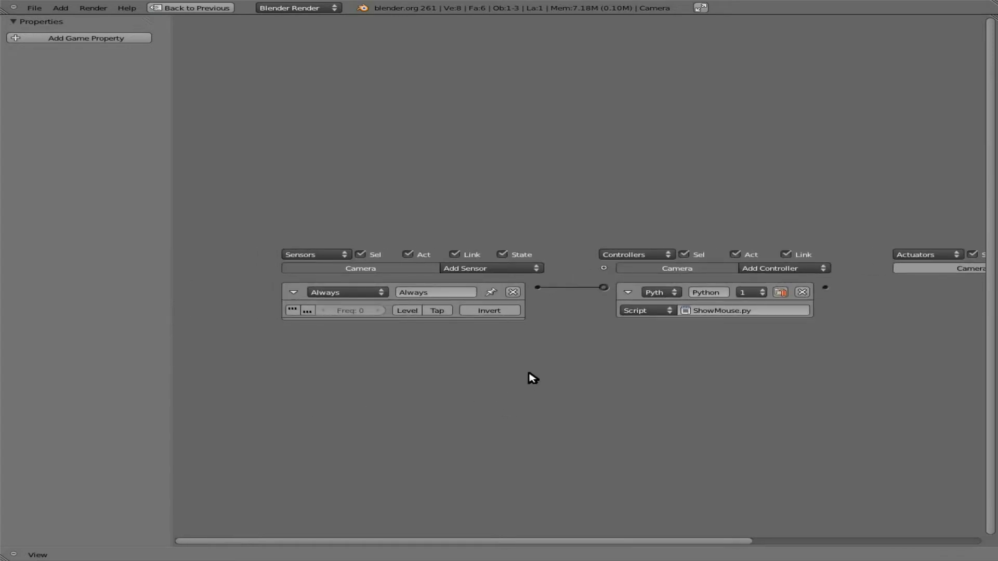
pyautogui.press('ctrl+Down')
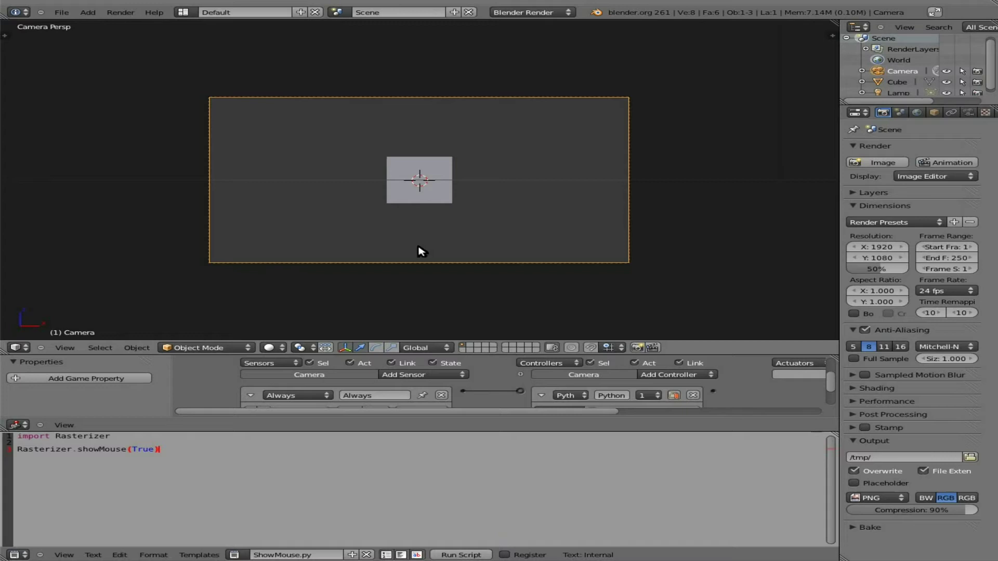
pyautogui.scroll(3)
pyautogui.scroll(-3)
# - Create an empty MoveOBJ.py text and select the Cube to show its logic bricks
pyautogui.scroll(3)
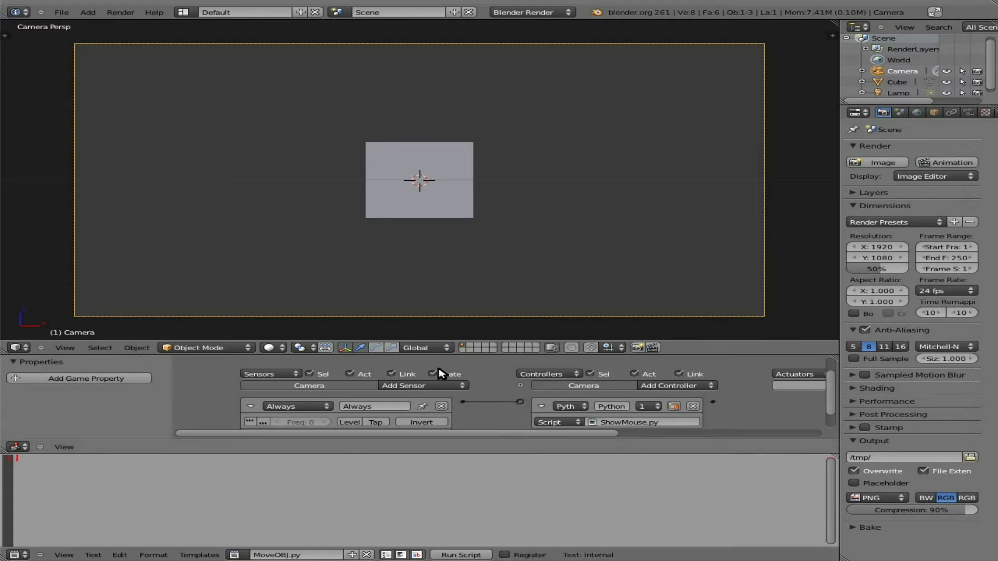
pyautogui.rightClick(427, 212)
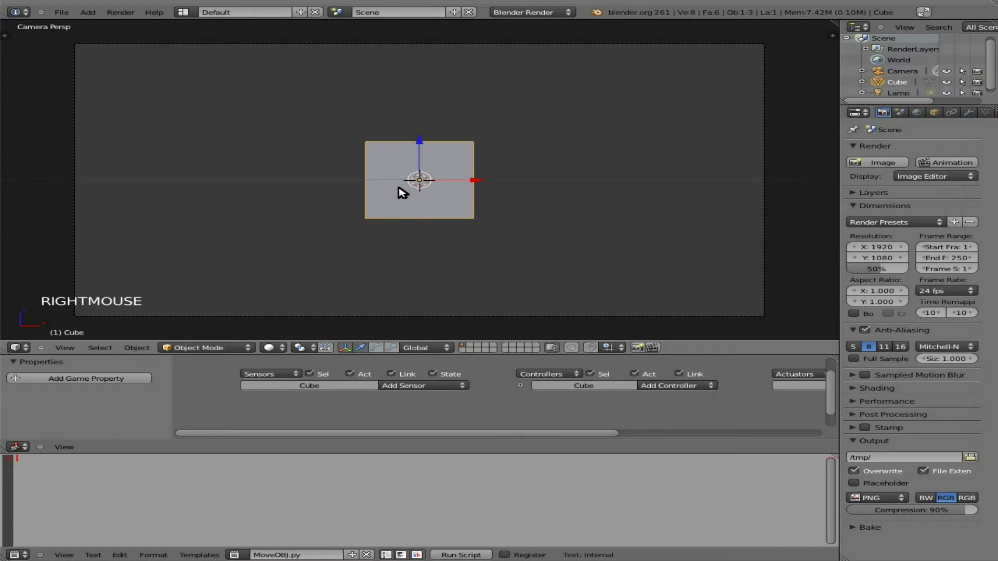